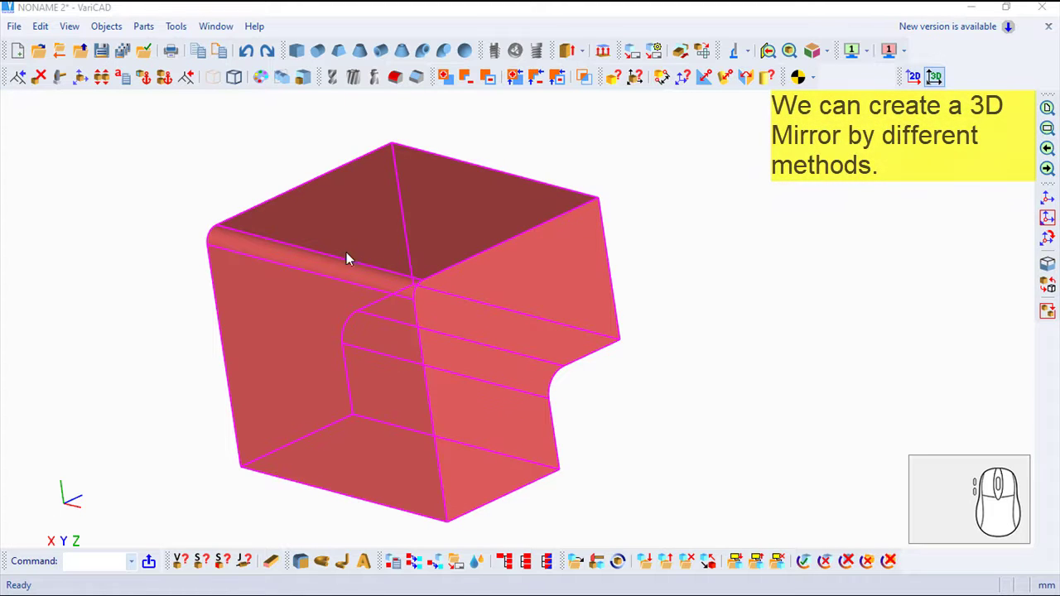
Step: Show the Edit menu's editing commands, including Mirror, over the L-shaped solid
{"action": "left_click", "coordinate": [49, 26]}
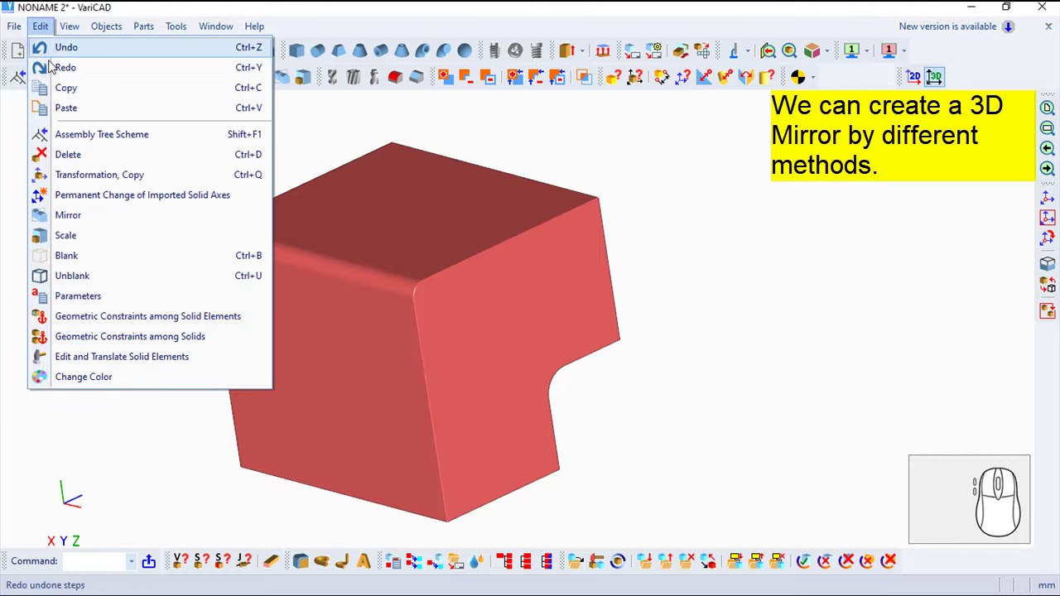
Step: Mirror-copy the L-shaped solid across its selected flat side face, forming a wider block
{"action": "left_click", "coordinate": [79, 218]}
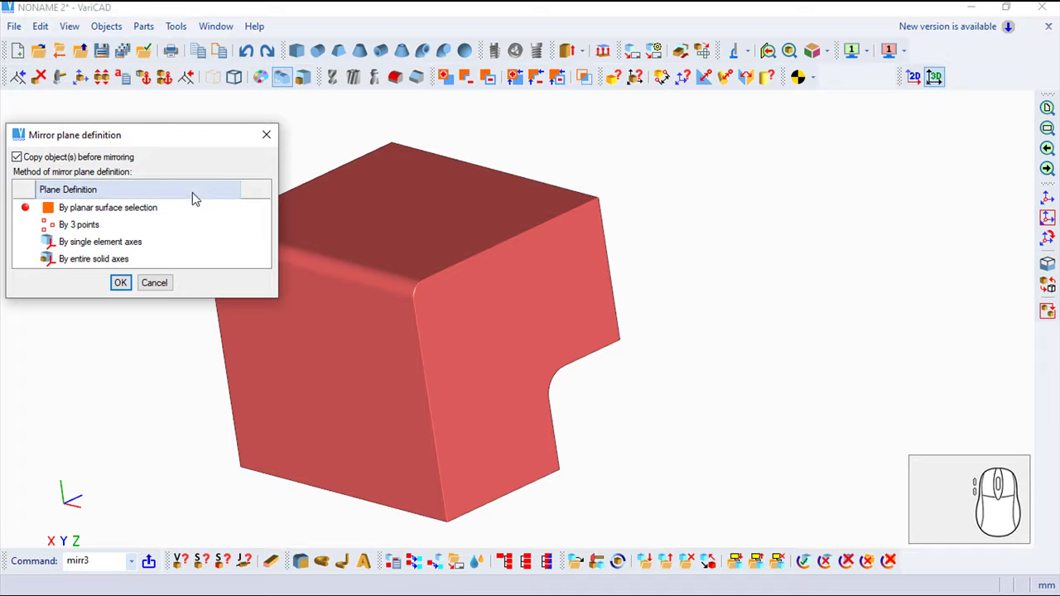
{"action": "left_click_drag", "start_coordinate": [353, 228], "coordinate": [590, 218]}
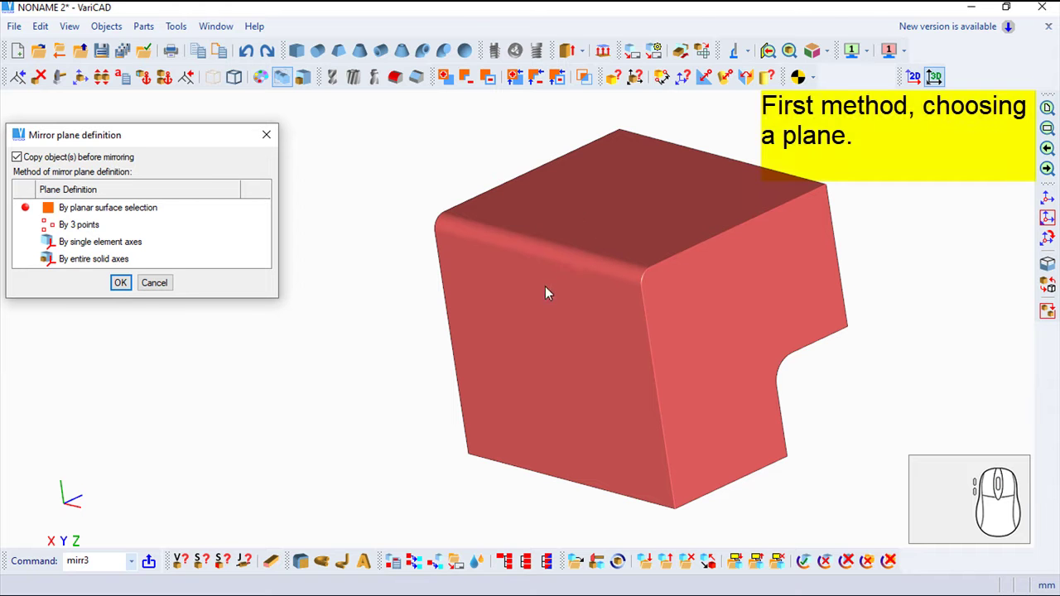
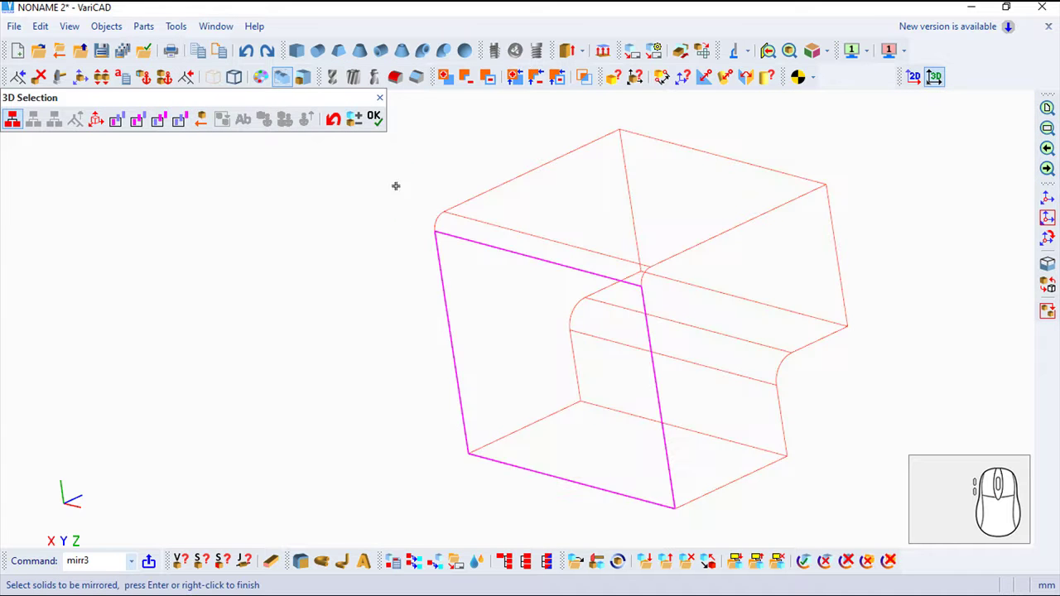
{"action": "left_click", "coordinate": [385, 115]}
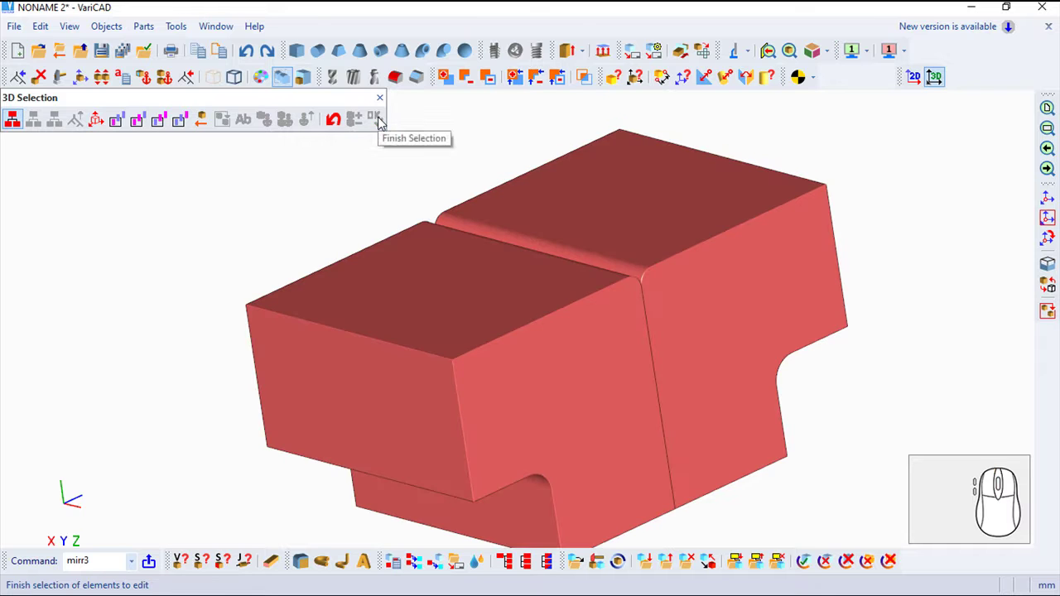
{"action": "left_click", "coordinate": [341, 119]}
Step: Undo the mirrored copy and restart Mirror to try the By 3 points plane method
{"action": "left_click", "coordinate": [244, 54]}
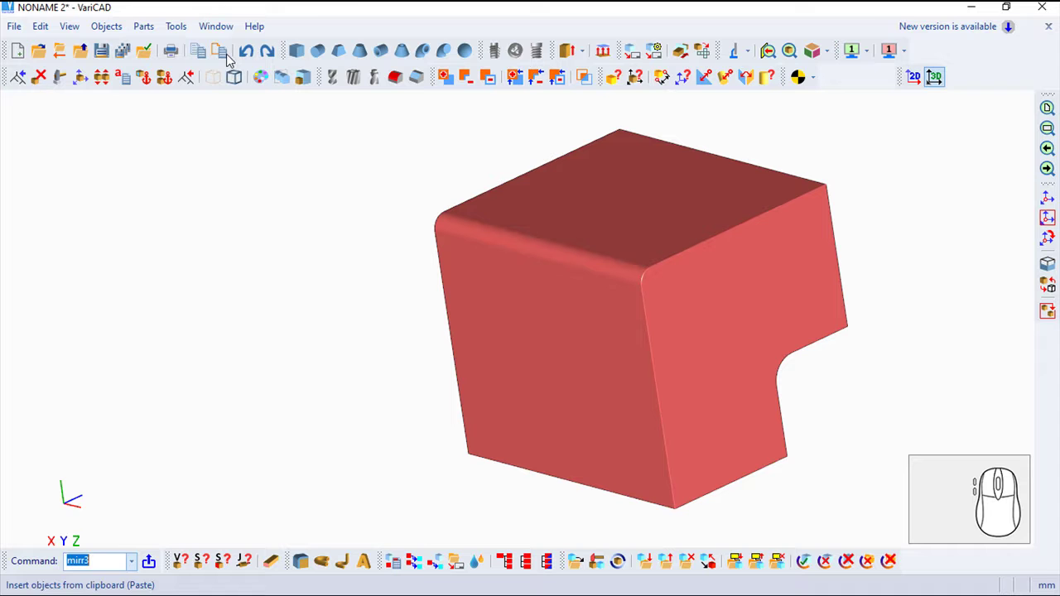
{"action": "key", "text": "Return"}
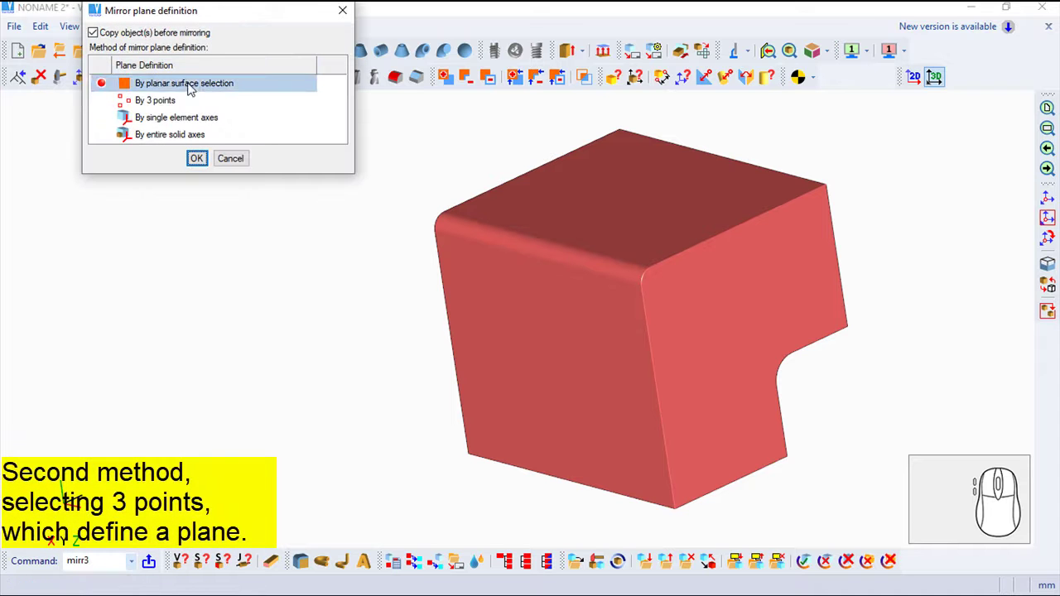
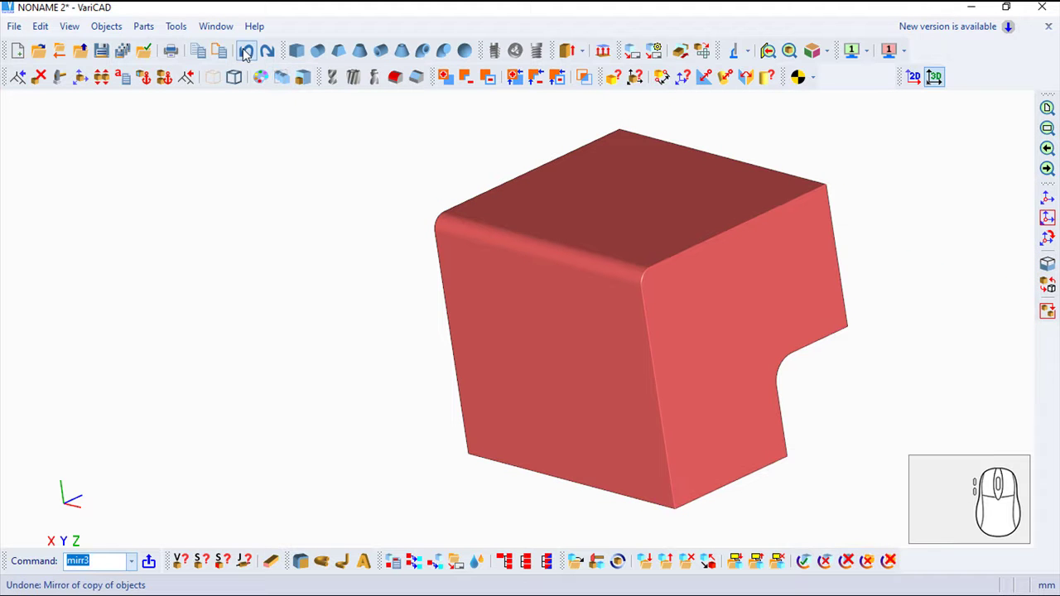
Step: Mirror-copy the L-shaped solid across a horizontal axes plane, closing it into a rectangular block
{"action": "key", "text": "Return"}
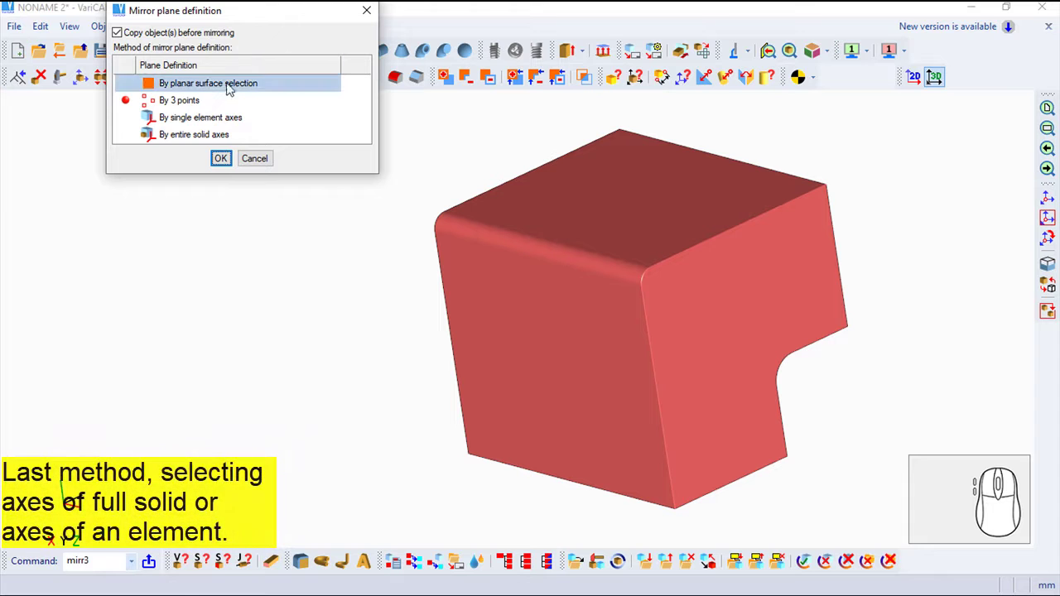
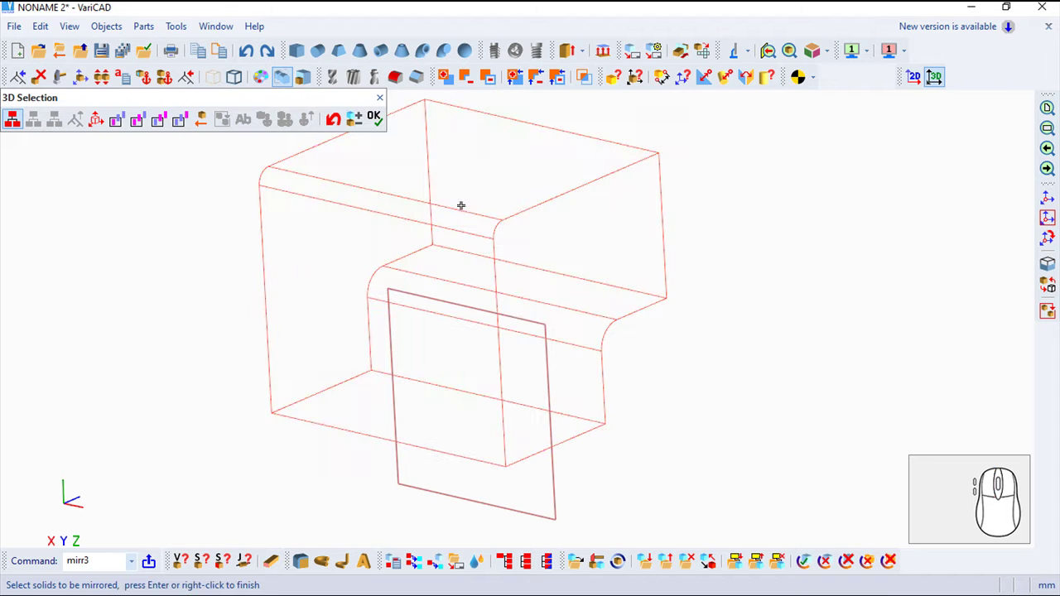
{"action": "left_click", "coordinate": [380, 126]}
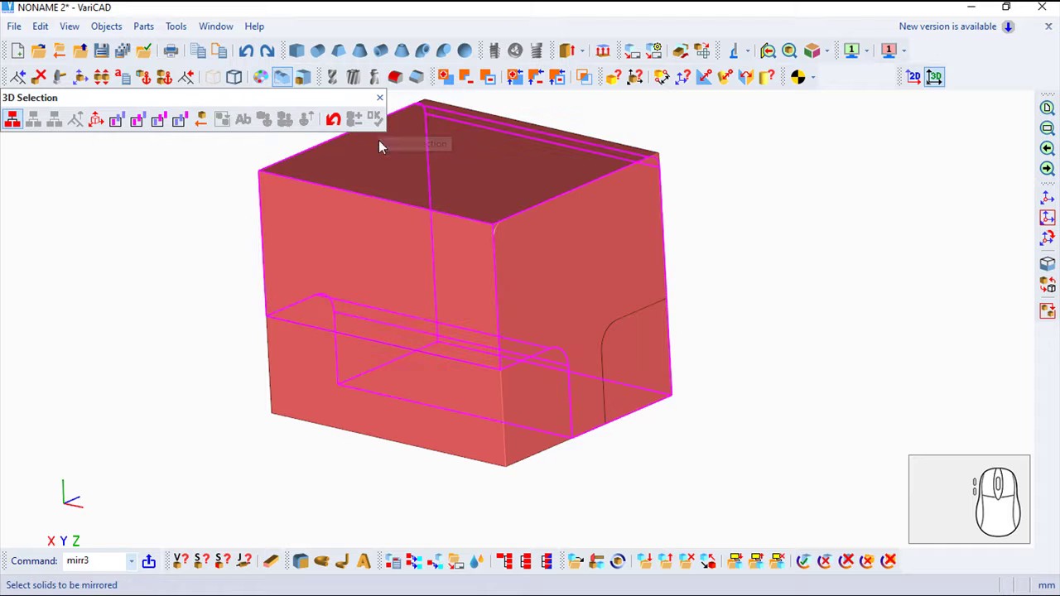
{"action": "left_click", "coordinate": [377, 101]}
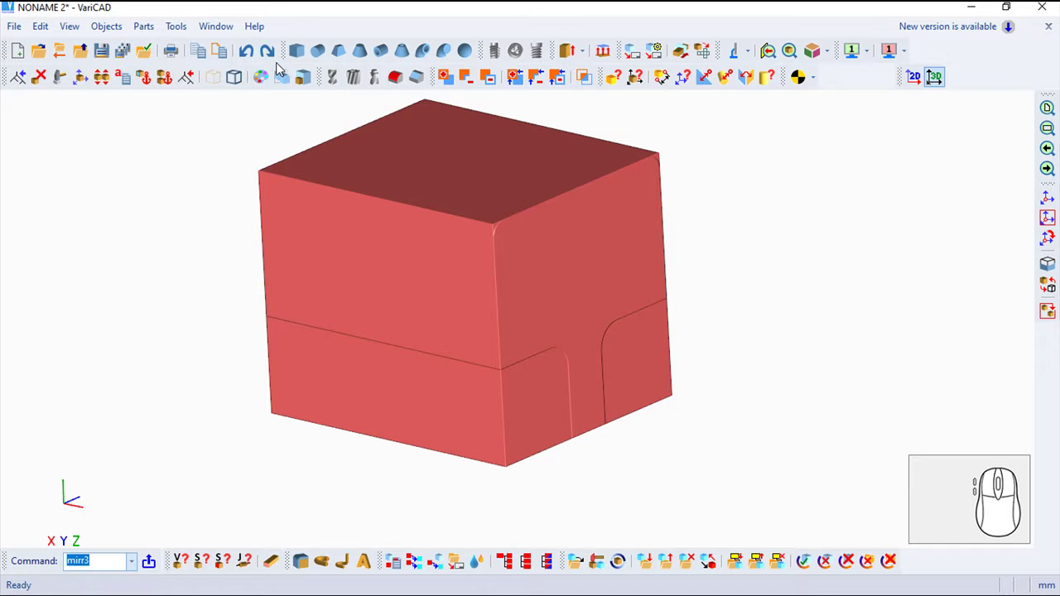